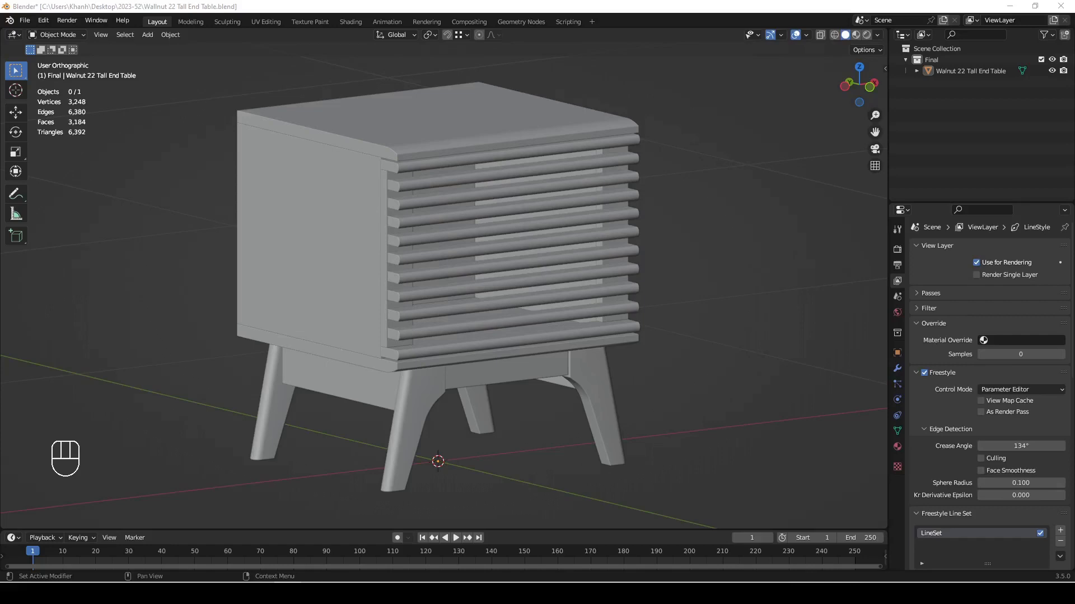
# Orbit around the solid grey end table, tilting under it to inspect the underside and sides
pyautogui.moveTo(876, 30); pyautogui.dragTo(607, 323)
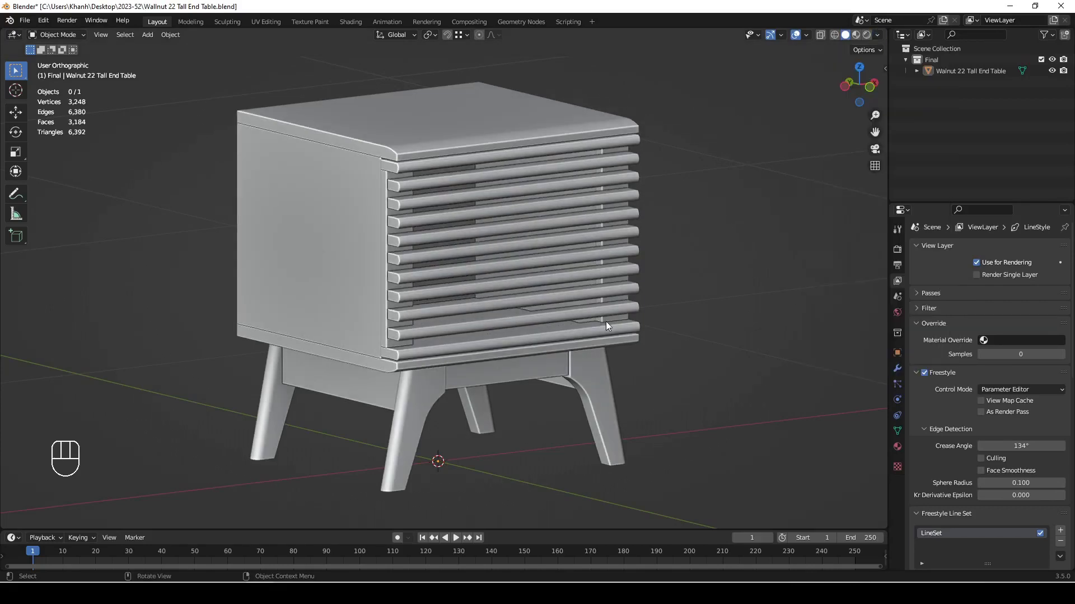
pyautogui.click(798, 33)
pyautogui.moveTo(576, 303); pyautogui.dragTo(576, 220)
pyautogui.middleClick(365, 258)
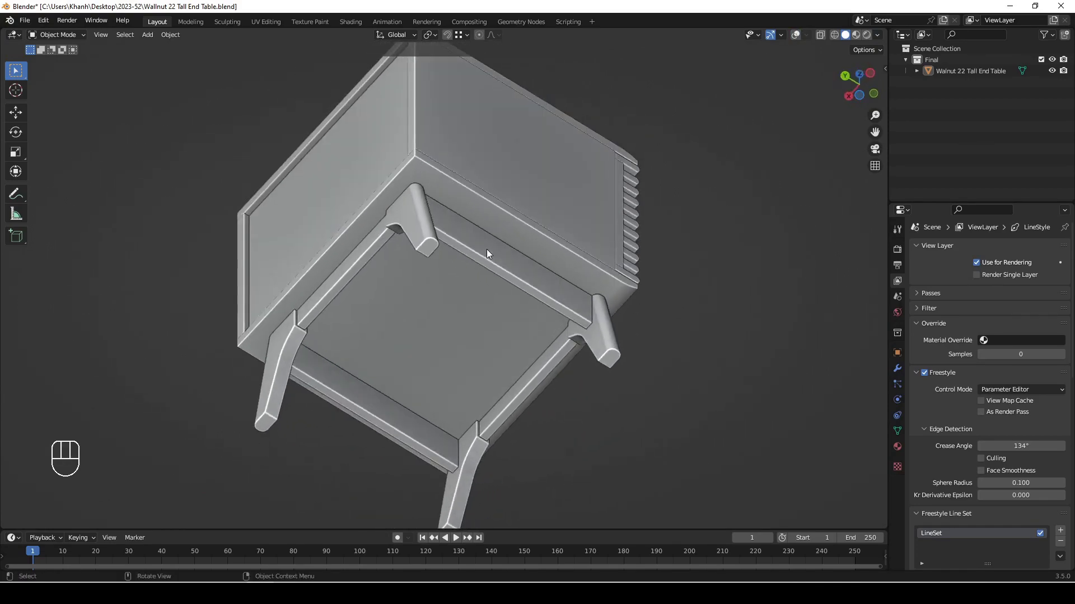
pyautogui.moveTo(427, 229); pyautogui.dragTo(713, 325)
pyautogui.moveTo(386, 233); pyautogui.dragTo(543, 234)
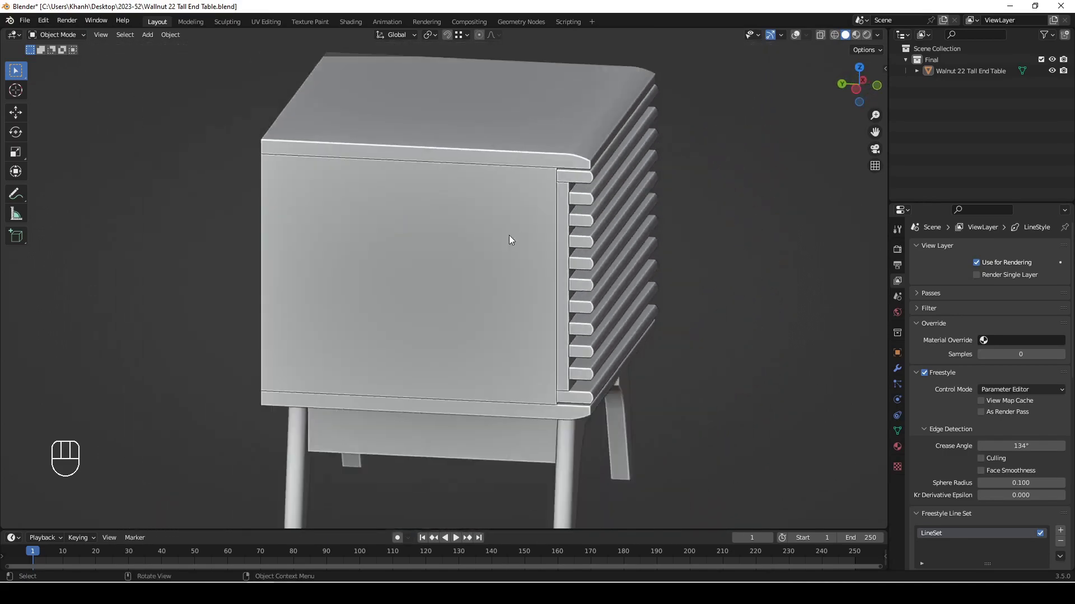
pyautogui.moveTo(482, 239); pyautogui.dragTo(398, 229)
# Switch the viewport shading to Wireframe (Z) and orbit the see-through table
pyautogui.press('z')
pyautogui.moveTo(293, 233); pyautogui.dragTo(441, 248)
pyautogui.middleClick(331, 259)
# Orbit the wireframe table from several angles to inspect the slats and legs
pyautogui.moveTo(334, 277); pyautogui.dragTo(579, 277)
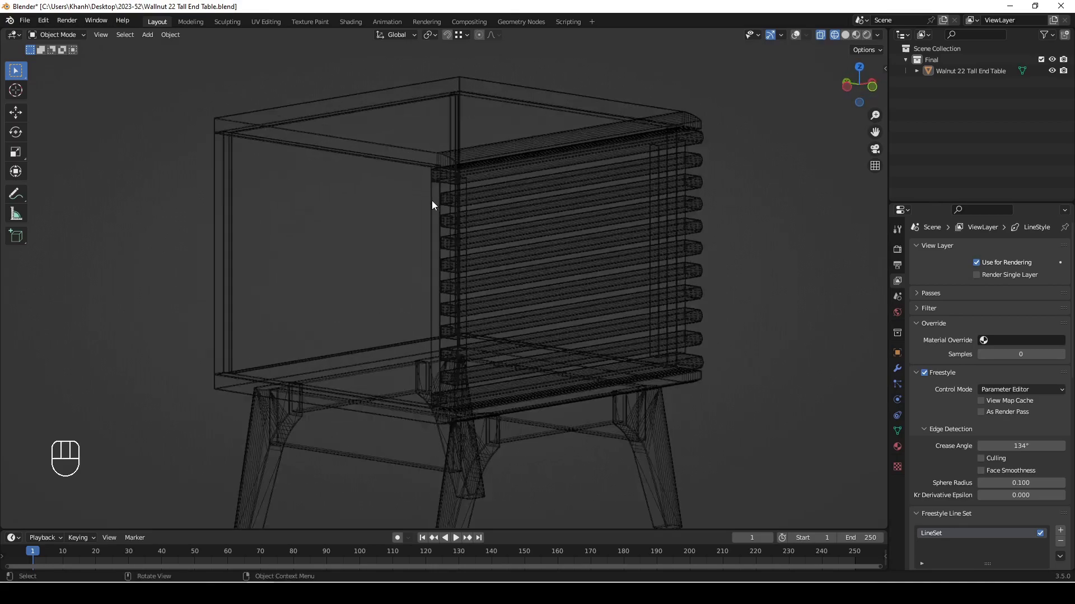
pyautogui.moveTo(473, 258); pyautogui.dragTo(408, 202)
pyautogui.middleClick(406, 203)
pyautogui.press('z')
pyautogui.middleClick(620, 387)
pyautogui.moveTo(606, 301); pyautogui.dragTo(600, 306)
pyautogui.middleClick(521, 221)
pyautogui.middleClick(492, 233)
pyautogui.middleClick(467, 281)
pyautogui.middleClick(460, 211)
pyautogui.middleClick(445, 251)
pyautogui.middleClick(436, 242)
# Toggle perspective with numpad 5 and switch shading to Material Preview showing the walnut wood
pyautogui.press('KP_5')
pyautogui.middleClick(435, 236)
pyautogui.moveTo(463, 223); pyautogui.dragTo(451, 268)
pyautogui.middleClick(444, 258)
pyautogui.press('z')
pyautogui.middleClick(430, 341)
pyautogui.middleClick(474, 292)
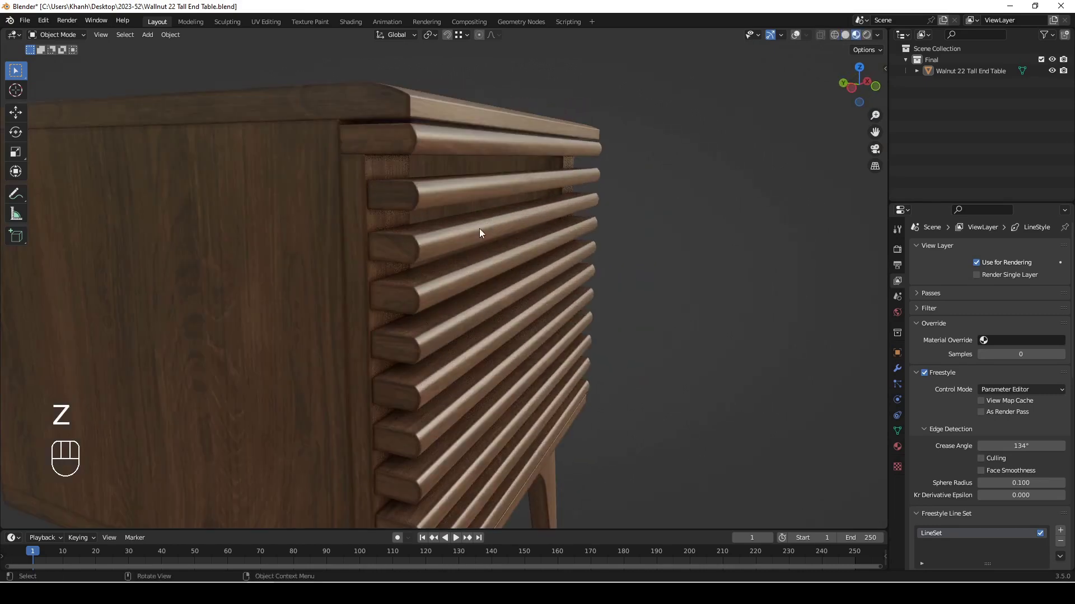
pyautogui.moveTo(473, 252); pyautogui.dragTo(555, 278)
pyautogui.middleClick(497, 277)
pyautogui.moveTo(503, 276); pyautogui.dragTo(323, 211)
pyautogui.moveTo(367, 218); pyautogui.dragTo(315, 253)
pyautogui.moveTo(569, 286); pyautogui.dragTo(667, 279)
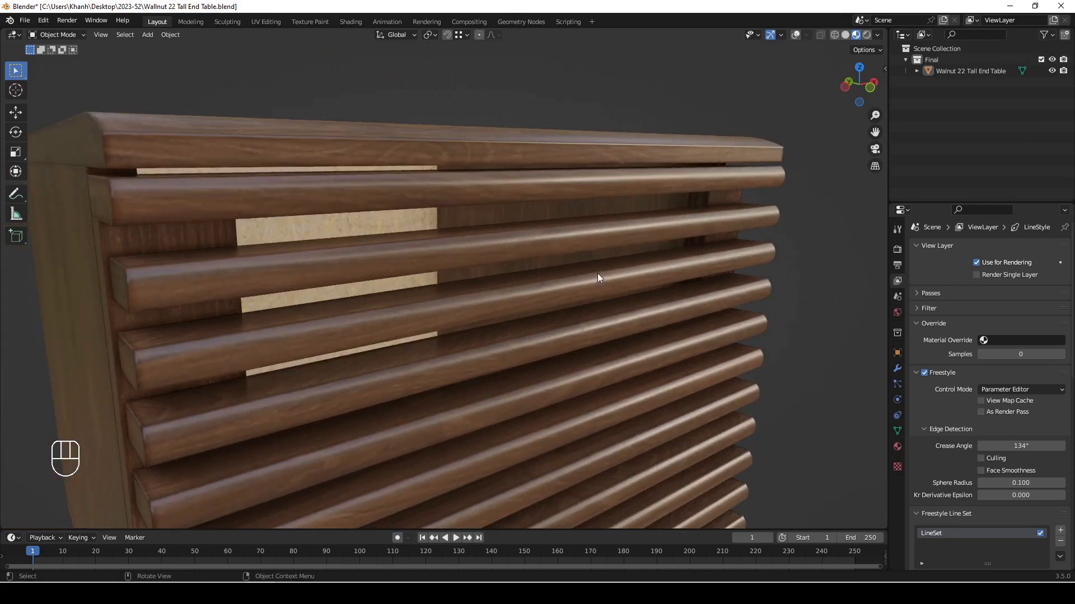
pyautogui.middleClick(480, 363)
pyautogui.middleClick(516, 342)
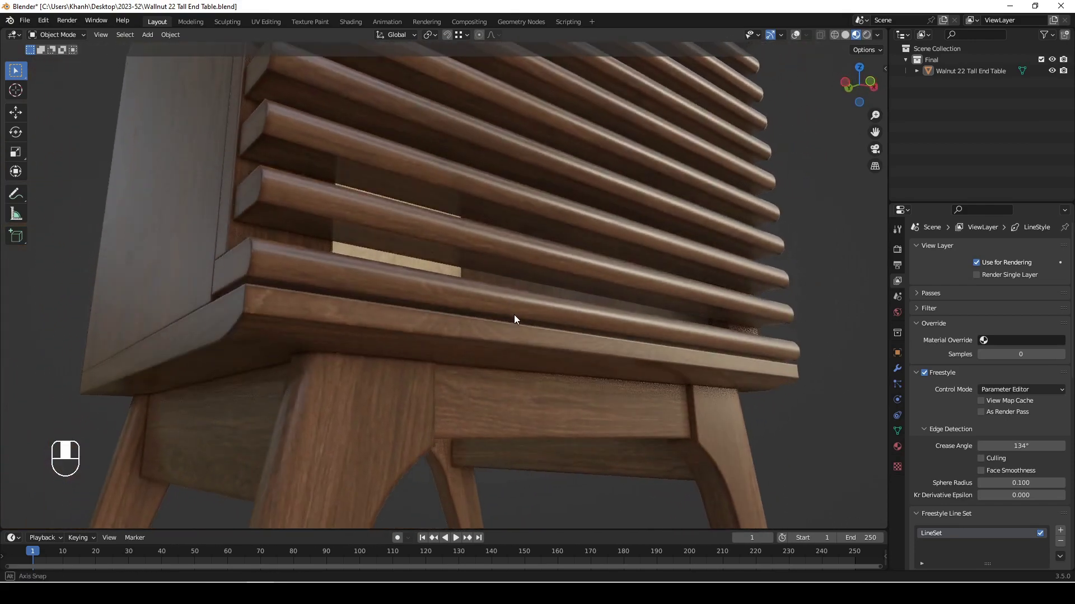
pyautogui.middleClick(470, 362)
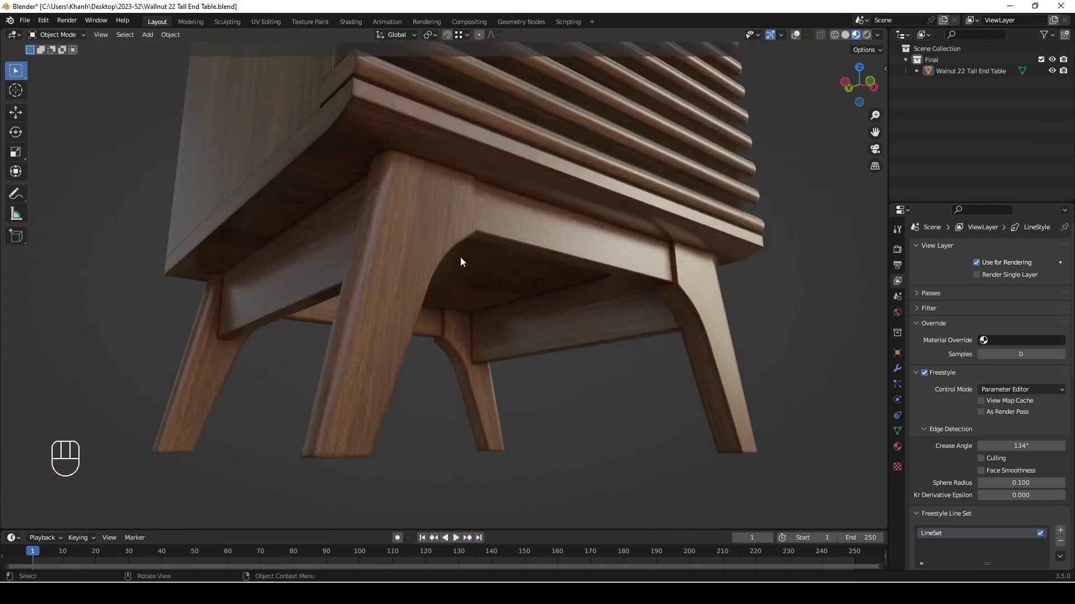
pyautogui.middleClick(538, 257)
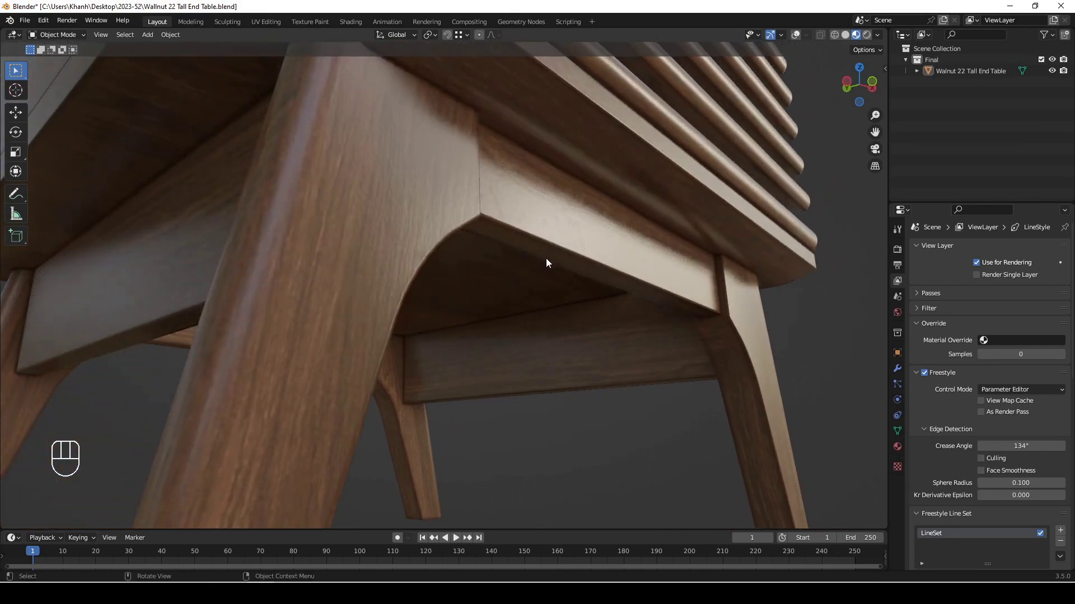
pyautogui.moveTo(412, 277); pyautogui.dragTo(614, 283)
pyautogui.middleClick(556, 268)
pyautogui.moveTo(536, 312); pyautogui.dragTo(477, 334)
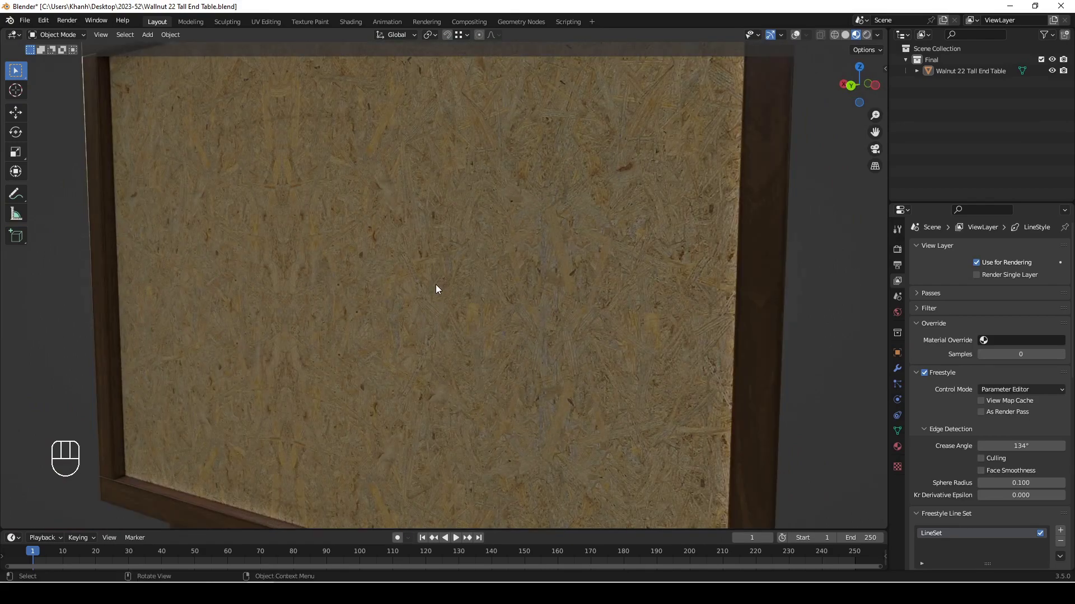
pyautogui.moveTo(428, 296); pyautogui.dragTo(521, 235)
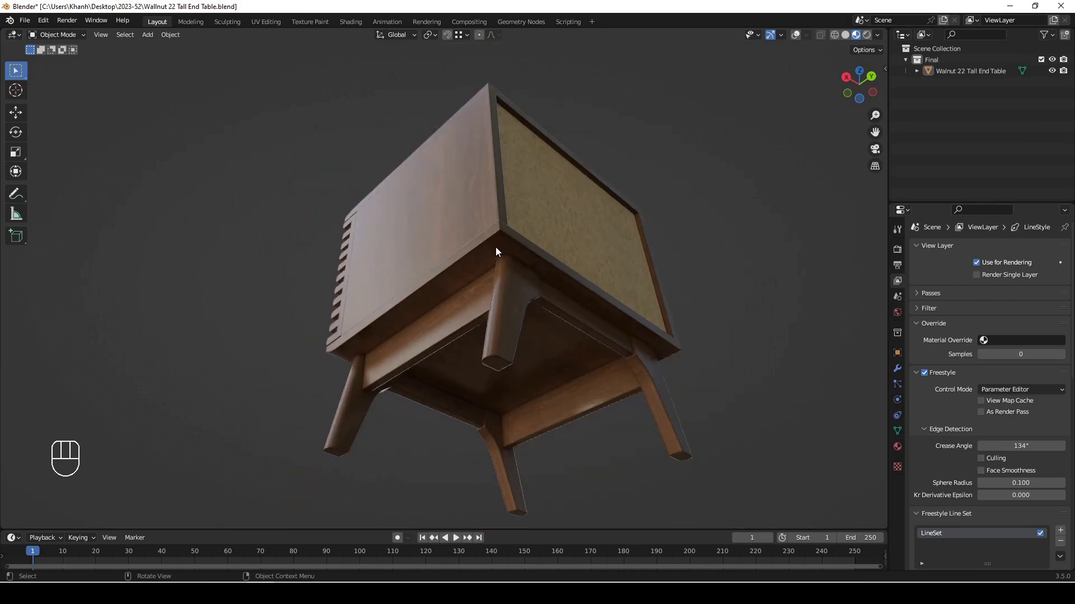
# Set up a kitchen HDRI world environment behind the table in the viewport shading
pyautogui.moveTo(407, 261); pyautogui.dragTo(645, 340)
pyautogui.middleClick(632, 338)
pyautogui.moveTo(583, 313); pyautogui.dragTo(588, 304)
pyautogui.middleClick(586, 304)
pyautogui.middleClick(554, 276)
pyautogui.middleClick(566, 290)
# Orbit around the walnut table lit within the photographic kitchen surroundings
pyautogui.moveTo(878, 31); pyautogui.dragTo(666, 143)
pyautogui.moveTo(430, 285); pyautogui.dragTo(301, 270)
pyautogui.moveTo(544, 260); pyautogui.dragTo(269, 299)
pyautogui.middleClick(376, 291)
pyautogui.moveTo(427, 257); pyautogui.dragTo(348, 240)
pyautogui.moveTo(461, 261); pyautogui.dragTo(266, 292)
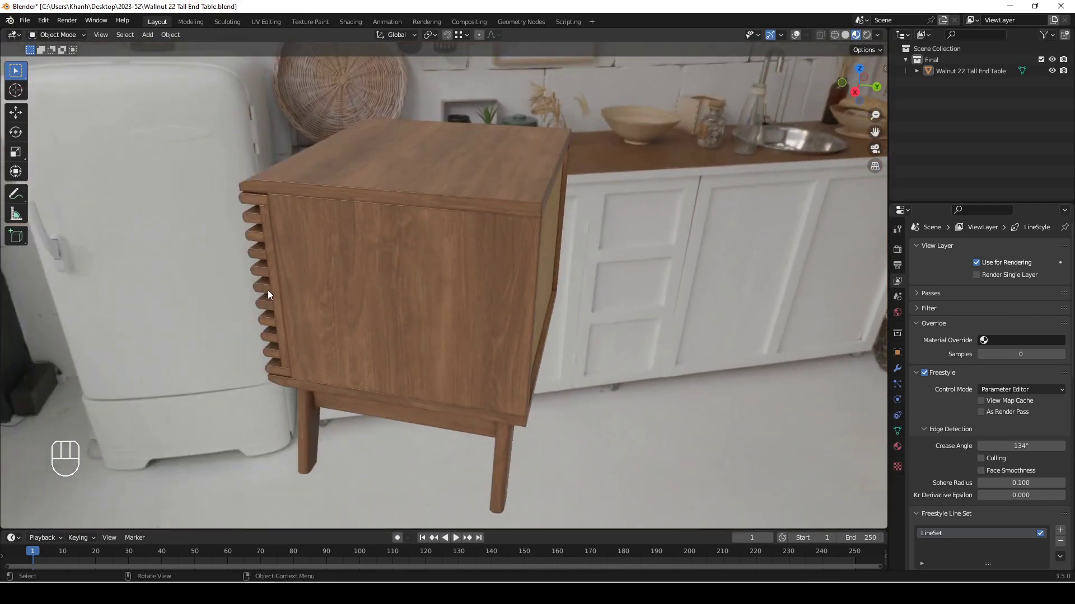
# Swap the HDRI background to a bedroom environment and orbit the table in it
pyautogui.moveTo(354, 291); pyautogui.dragTo(313, 230)
pyautogui.rightClick(313, 229)
pyautogui.middleClick(306, 230)
pyautogui.rightClick(312, 238)
pyautogui.click(311, 241)
pyautogui.moveTo(308, 261); pyautogui.dragTo(545, 277)
pyautogui.click(544, 278)
pyautogui.middleClick(537, 280)
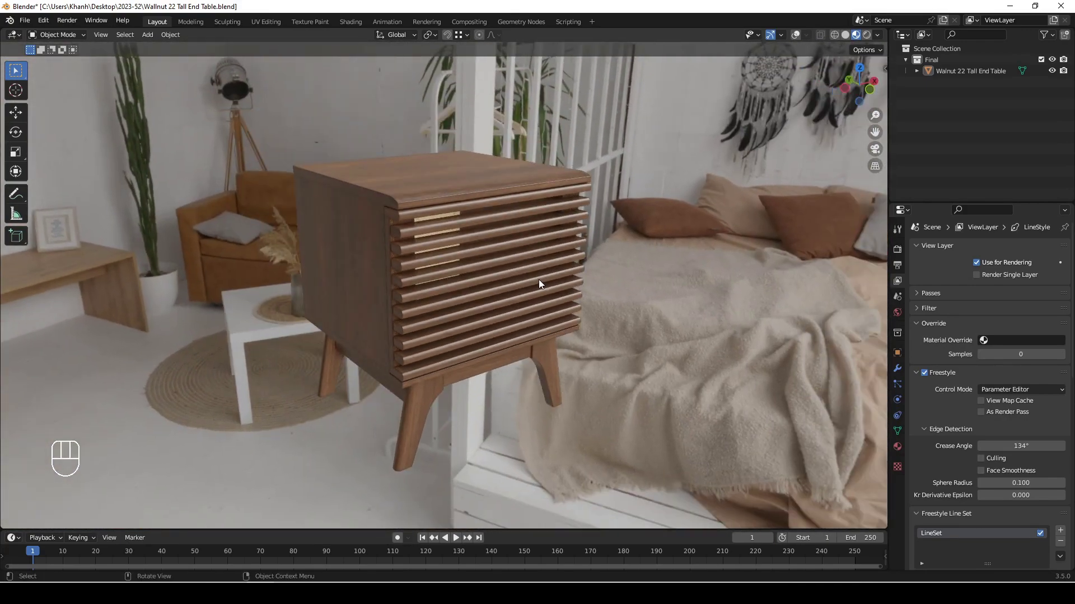
# Return viewport shading to Solid grey with the scene statistics overlay showing again
pyautogui.press('KP_5')
pyautogui.click(850, 33)
pyautogui.click(801, 36)
pyautogui.middleClick(531, 289)
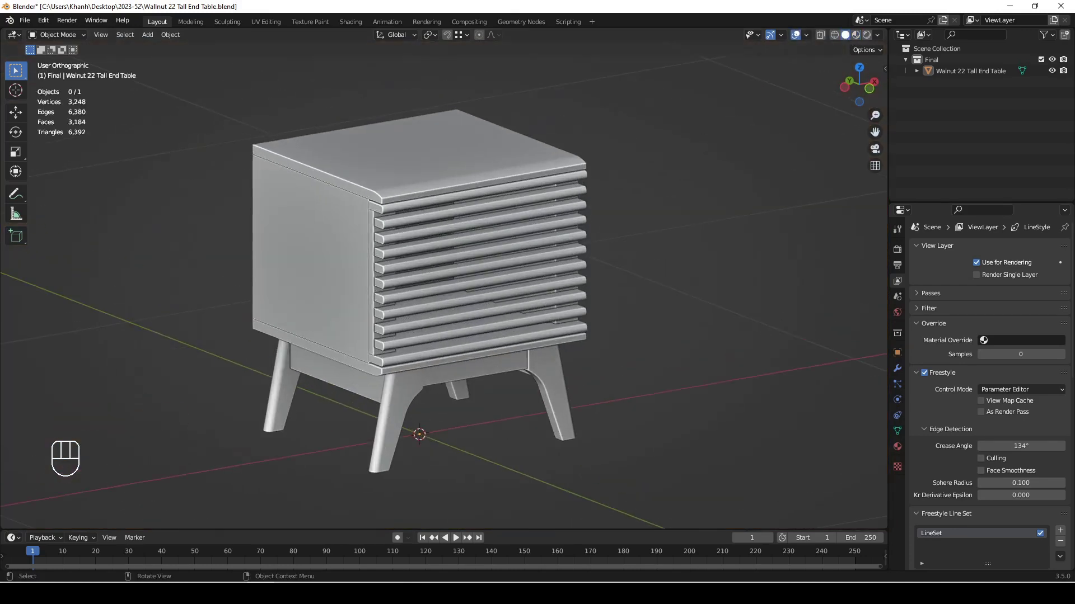